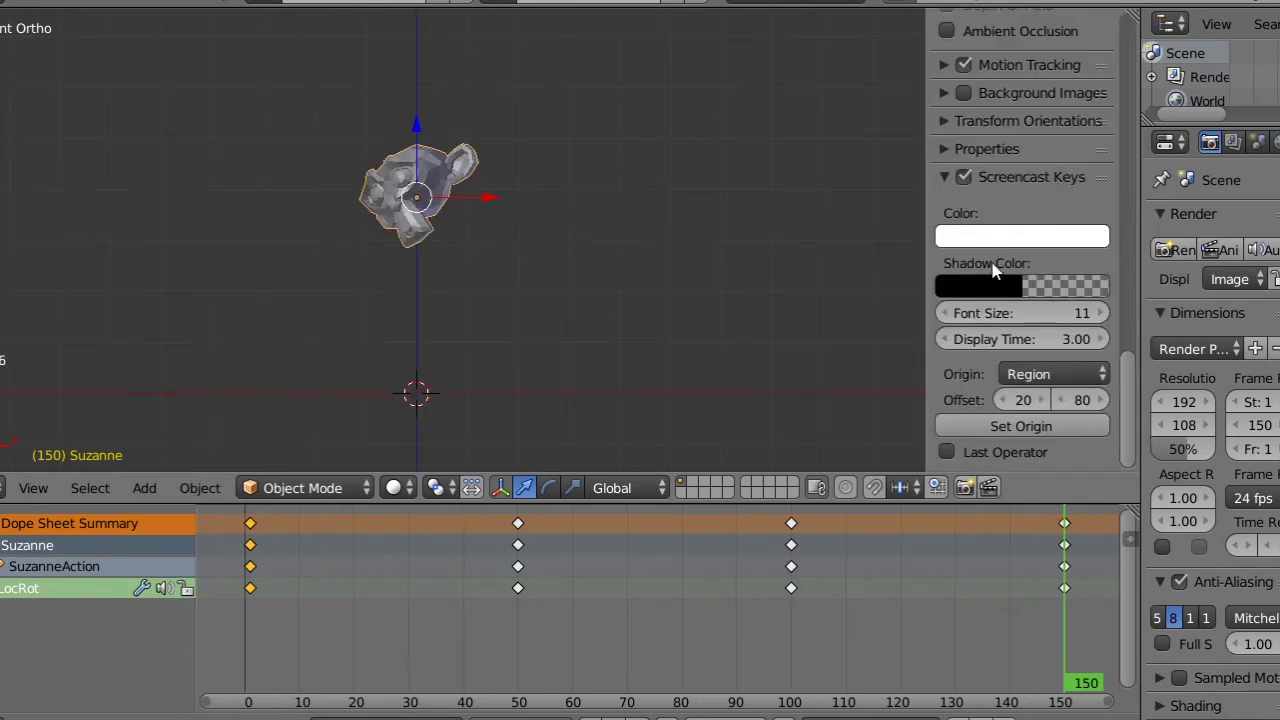
- Select all of Suzanne's LocRot keyframes at frames 0, 50, 100 and 150
text(6)
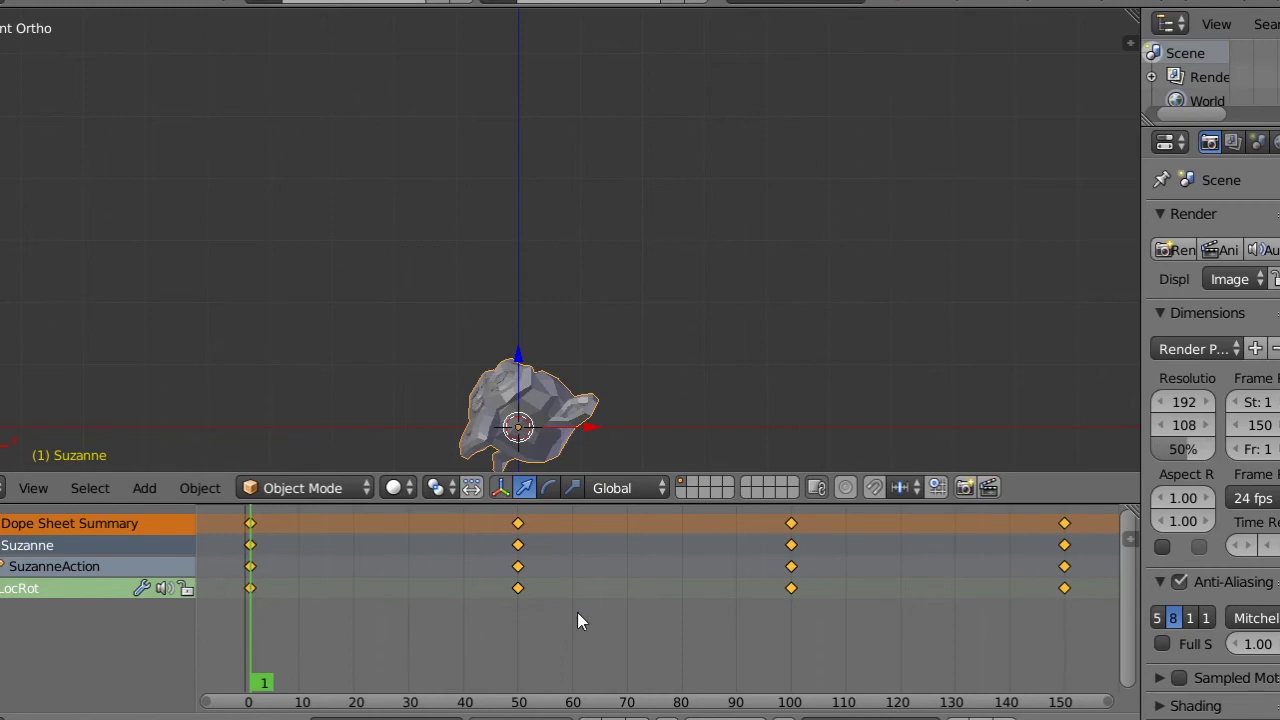
- Scale the keyframes from frame 1 so they land near 0, 58, 117 and 175, then set the playhead to 175
click(599, 618)
click(260, 588)
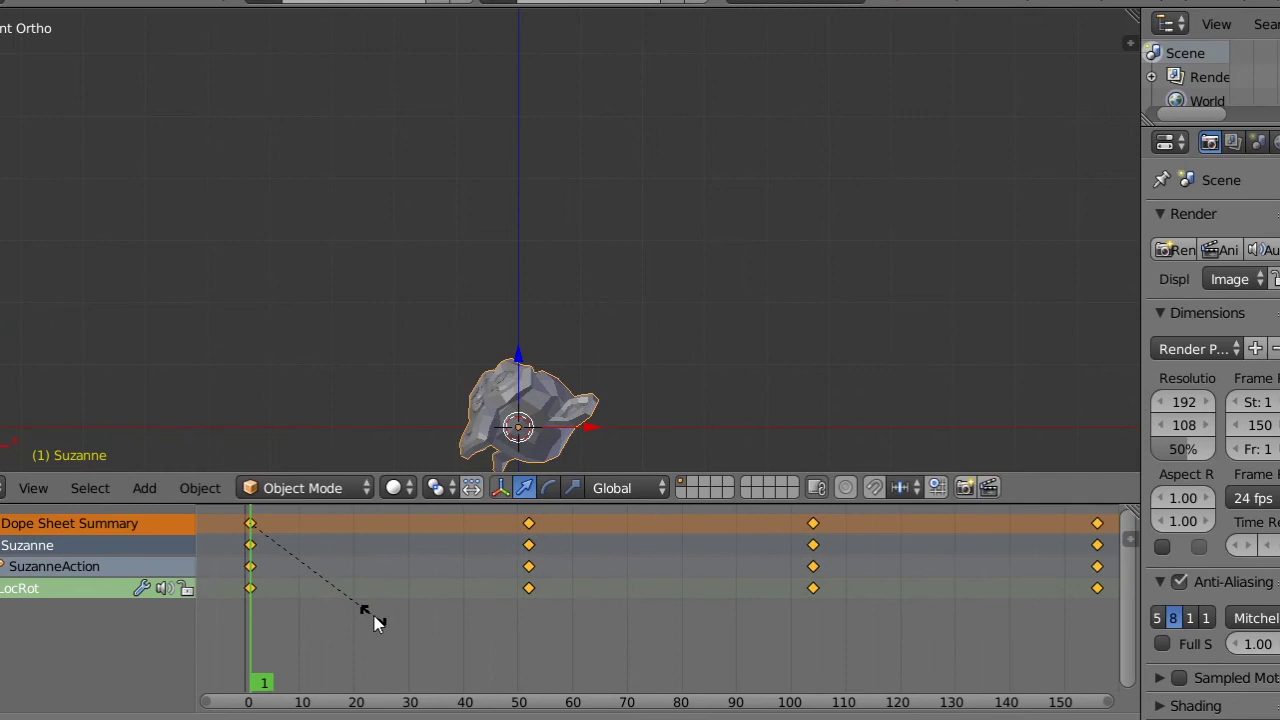
scroll(down, 3)
scroll(down, 3)
click(1037, 599)
click(1036, 595)
click(1033, 589)
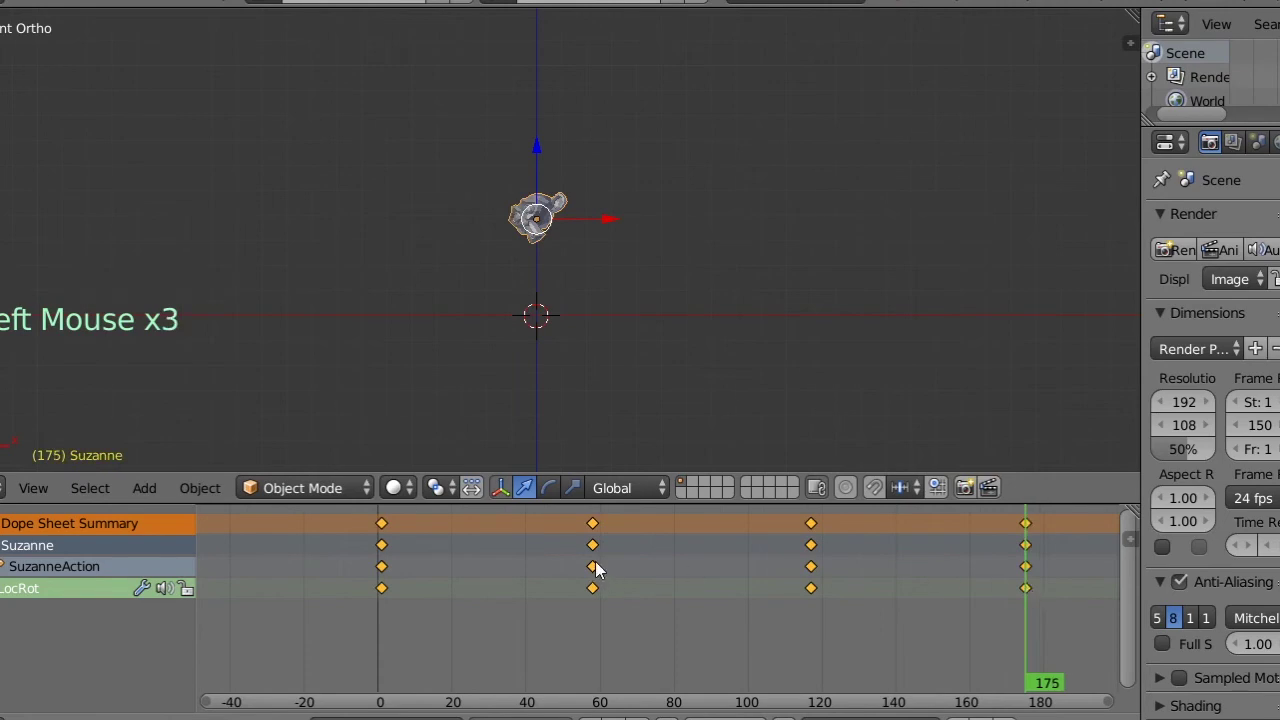
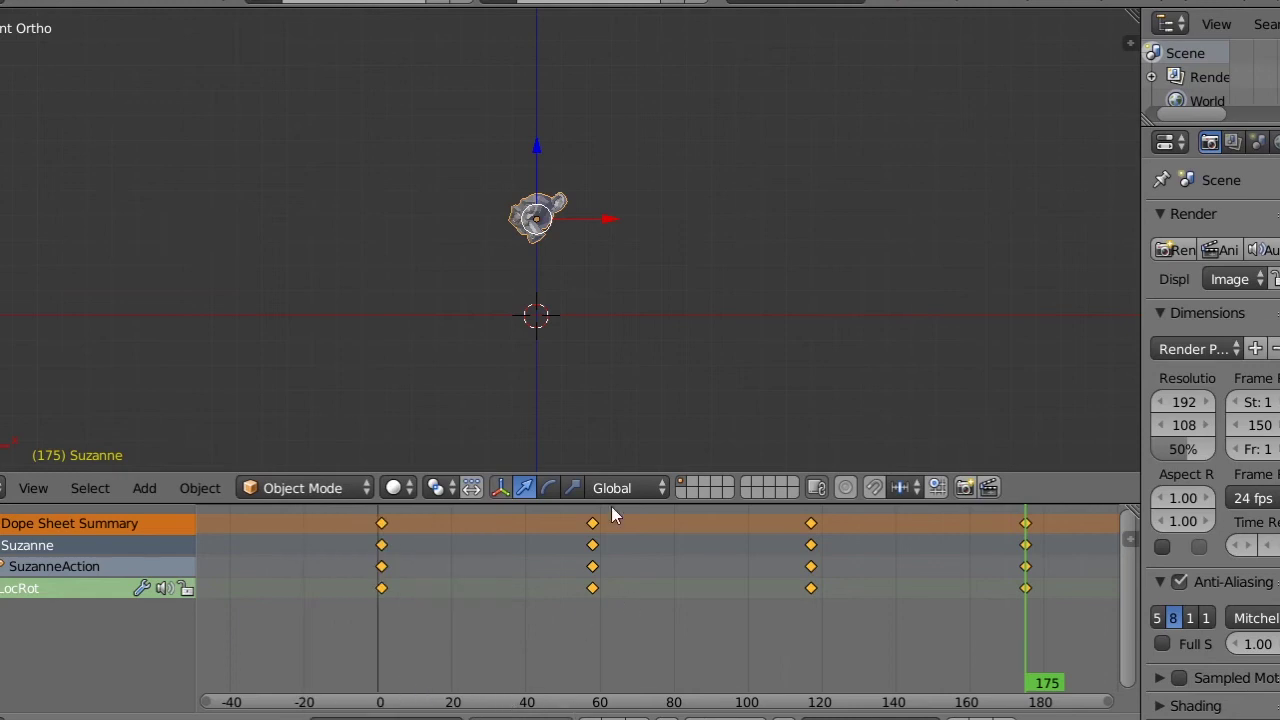
- Toggle selection between the cube and Suzanne to compare their keyframes in the Dope Sheet
key(shift+a)
click(617, 319)
click(665, 257)
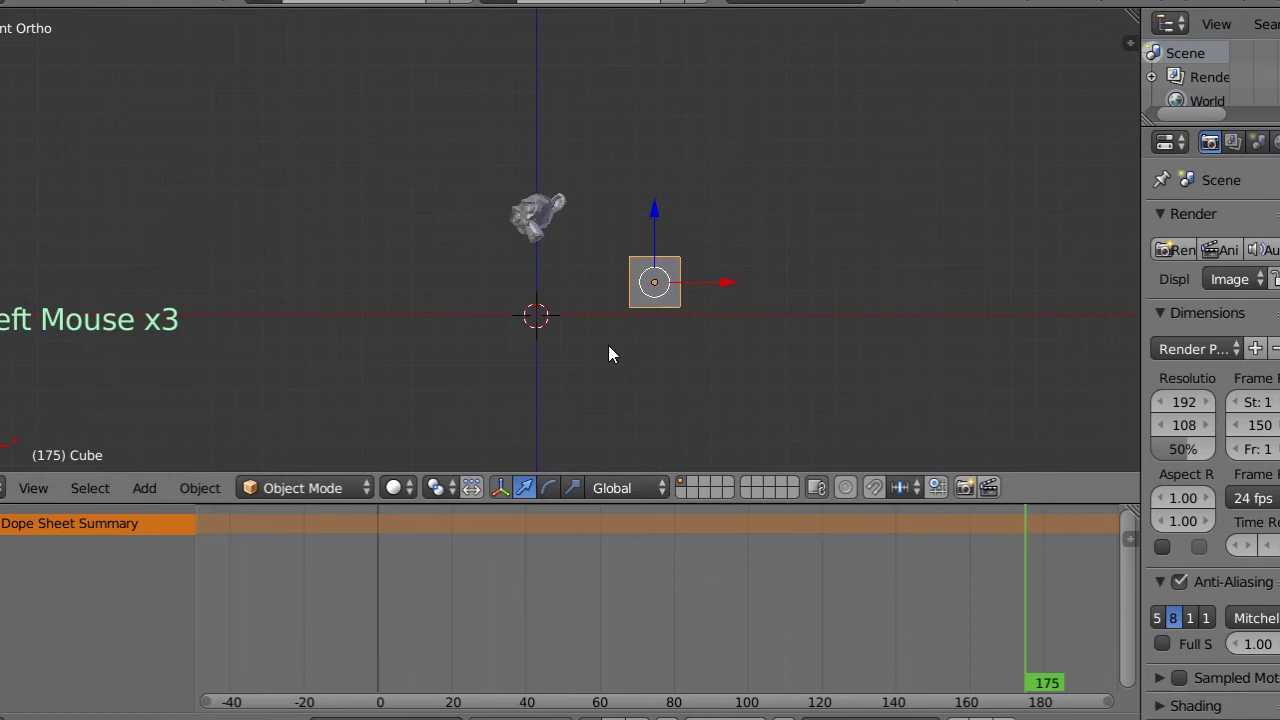
click(572, 232)
click(561, 235)
right_click(551, 234)
right_click(632, 311)
right_click(560, 239)
right_click(679, 319)
right_click(531, 219)
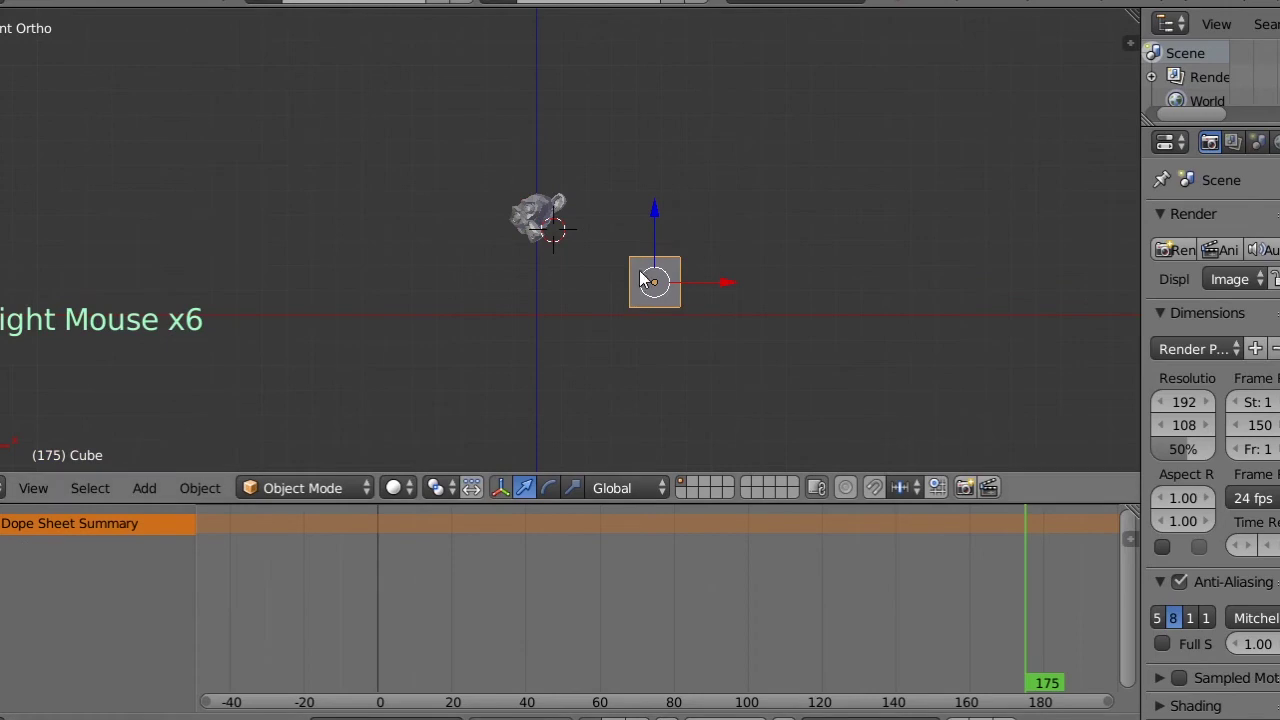
right_click(549, 242)
right_click(646, 300)
right_click(535, 214)
right_click(634, 284)
right_click(564, 241)
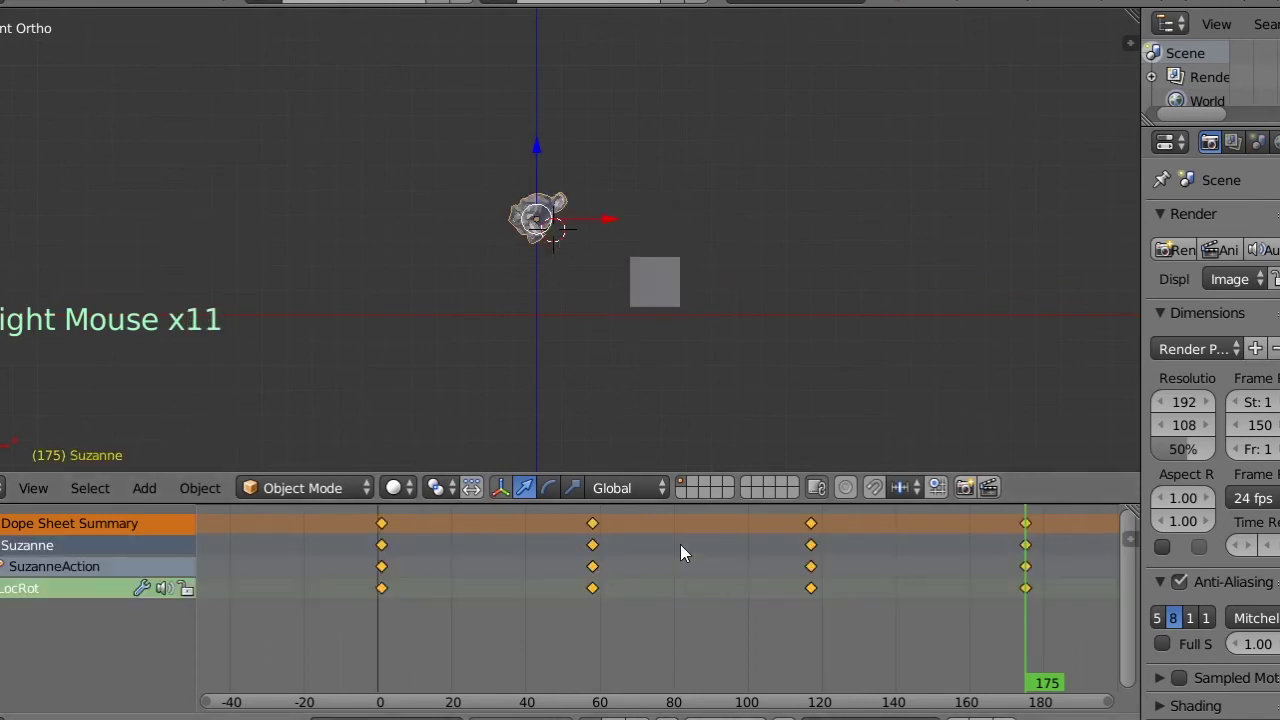
- Switch to the sphere's layer and add a sphere to the scene, moved right along the horizontal axis
click(704, 489)
key(shift+c)
key(shift+a)
click(625, 322)
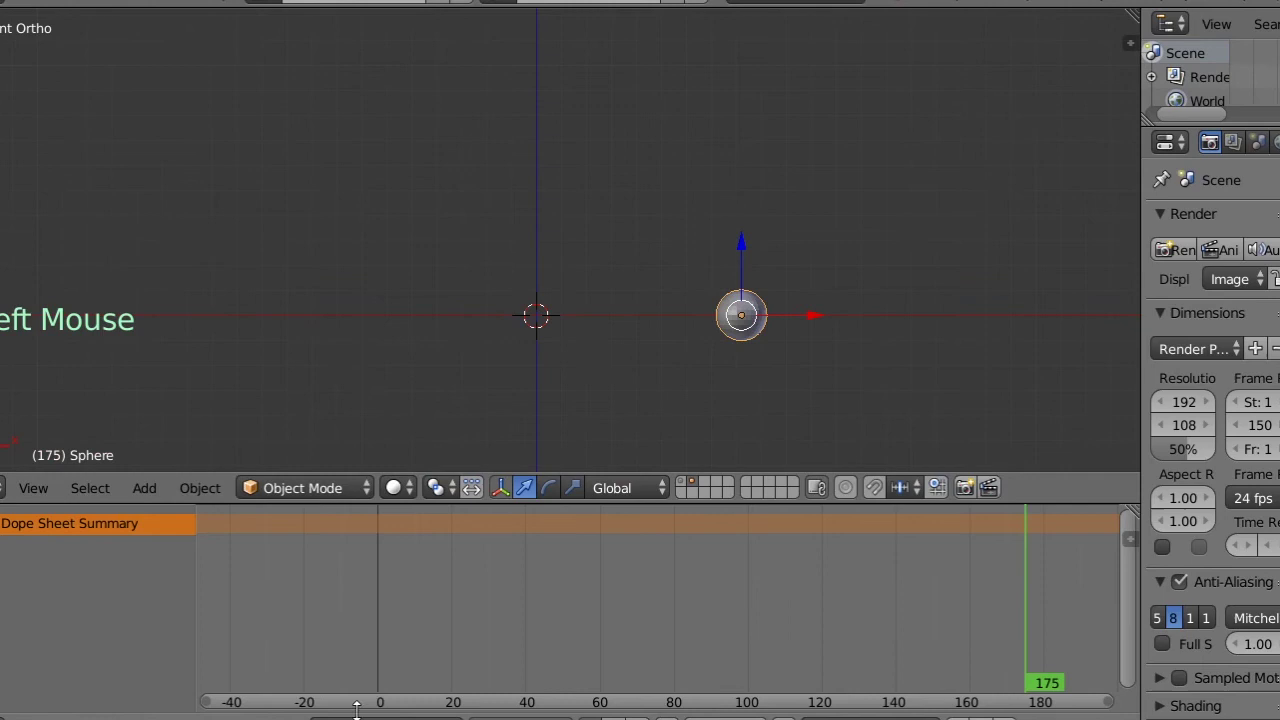
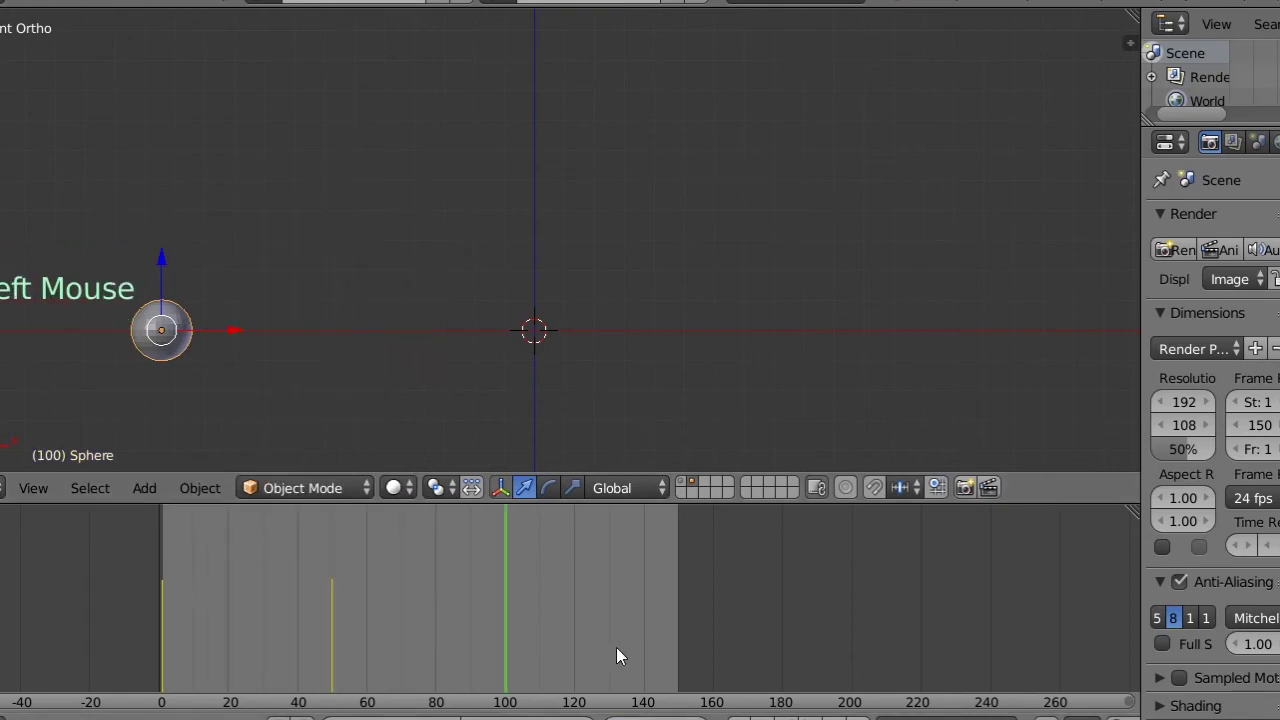
- Key the sphere's position at frame 50
click(234, 335)
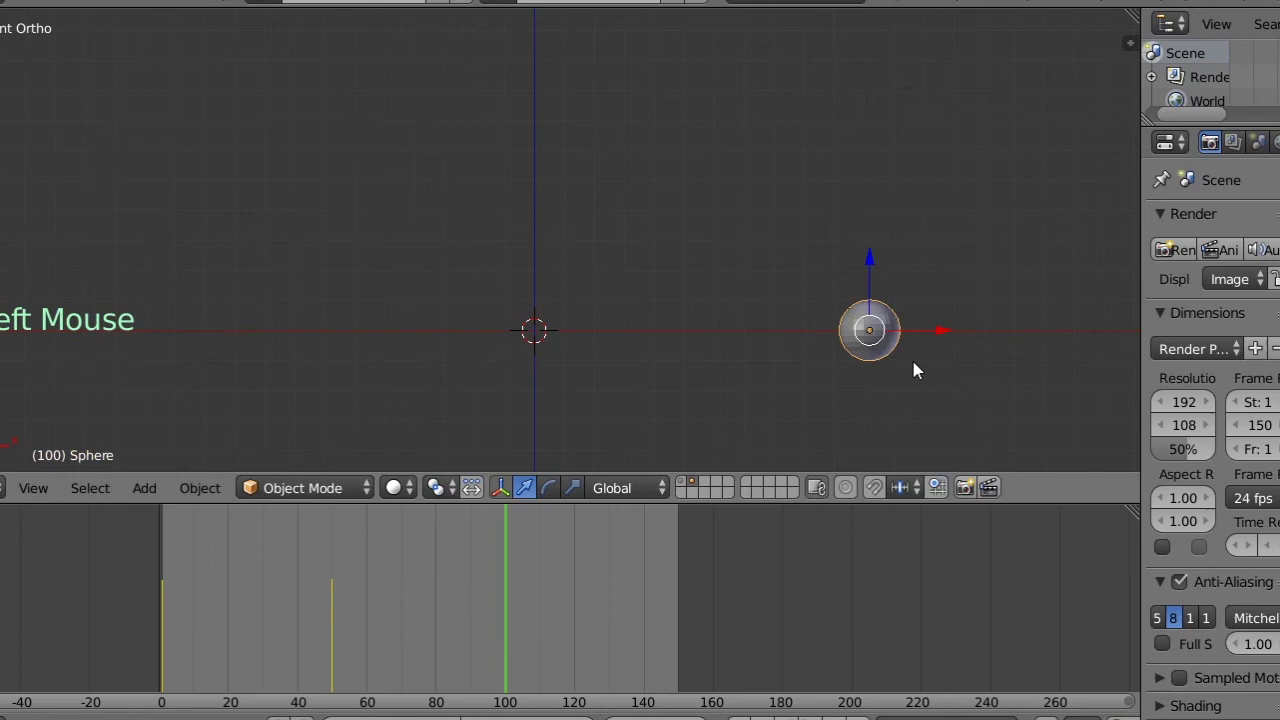
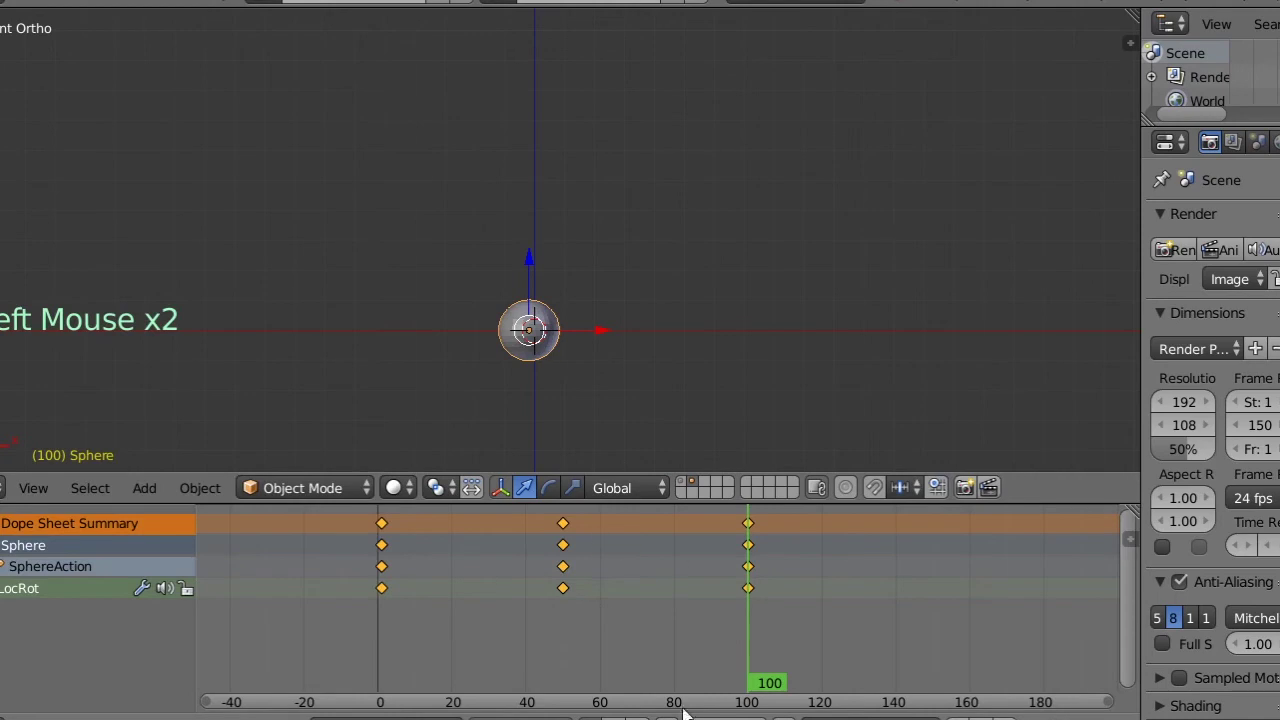
- Return to the layer with Suzanne and the cube so her stretched keyframes show again
click(683, 492)
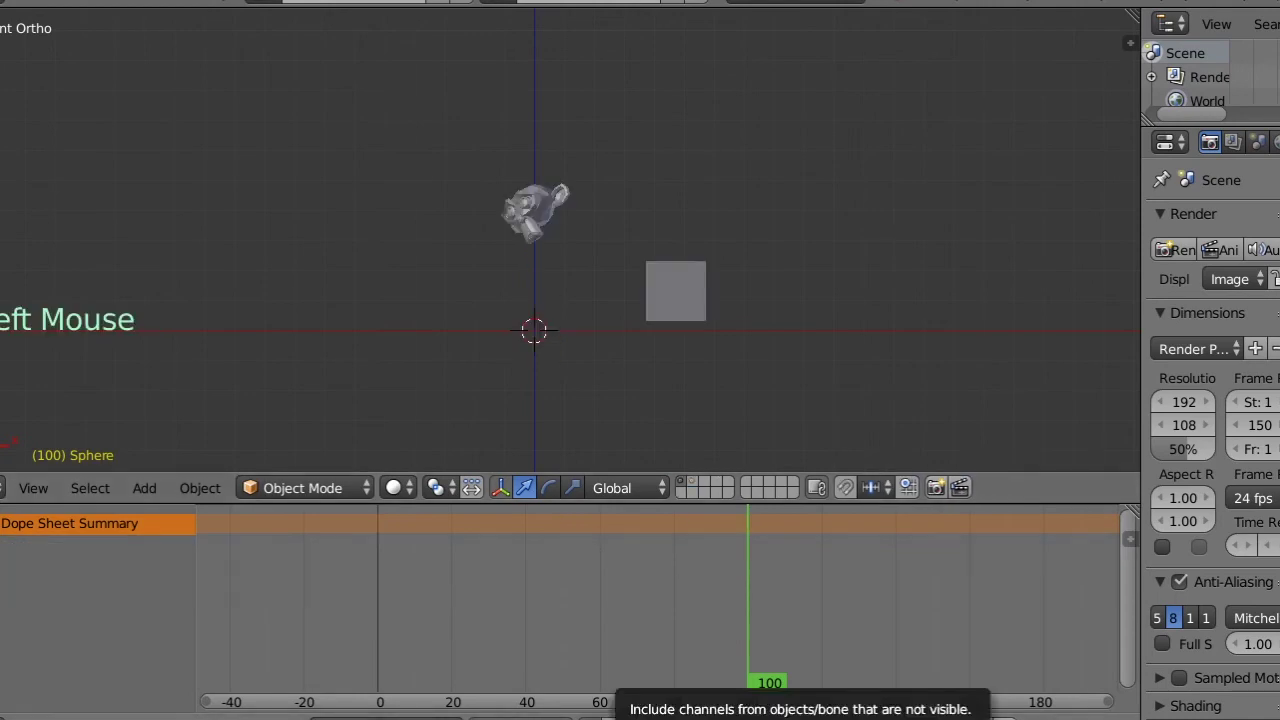
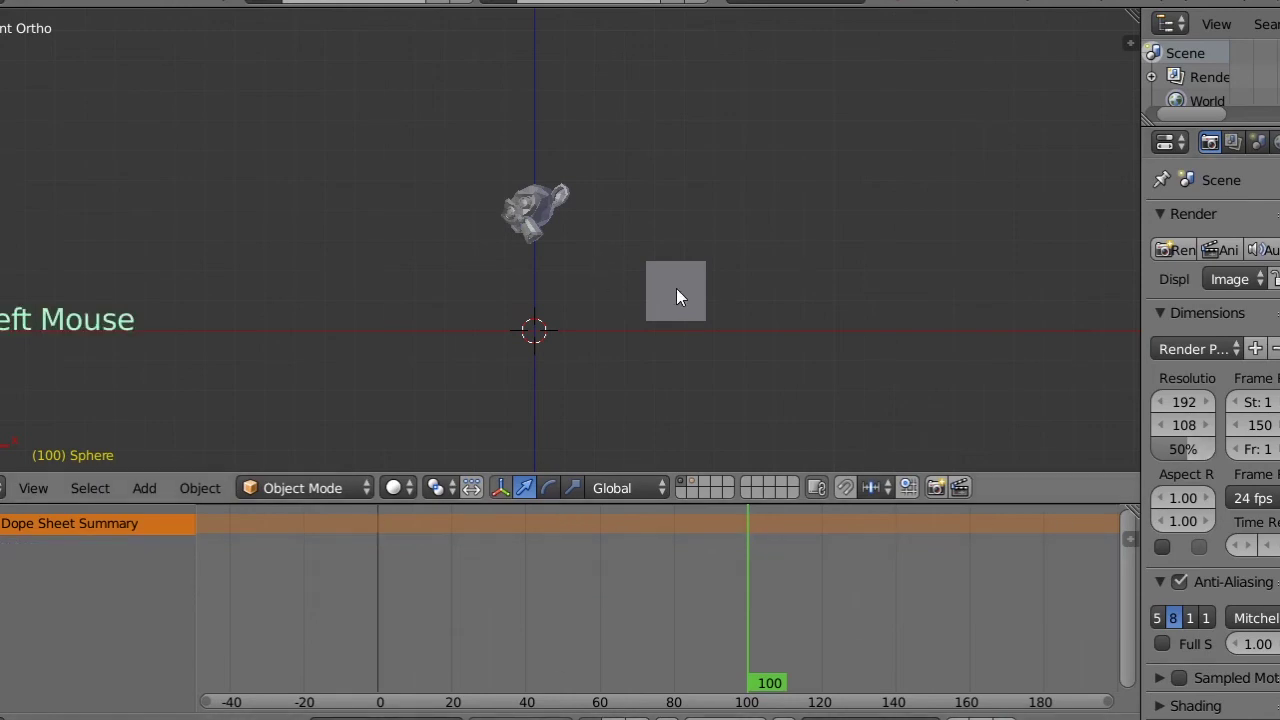
click(676, 307)
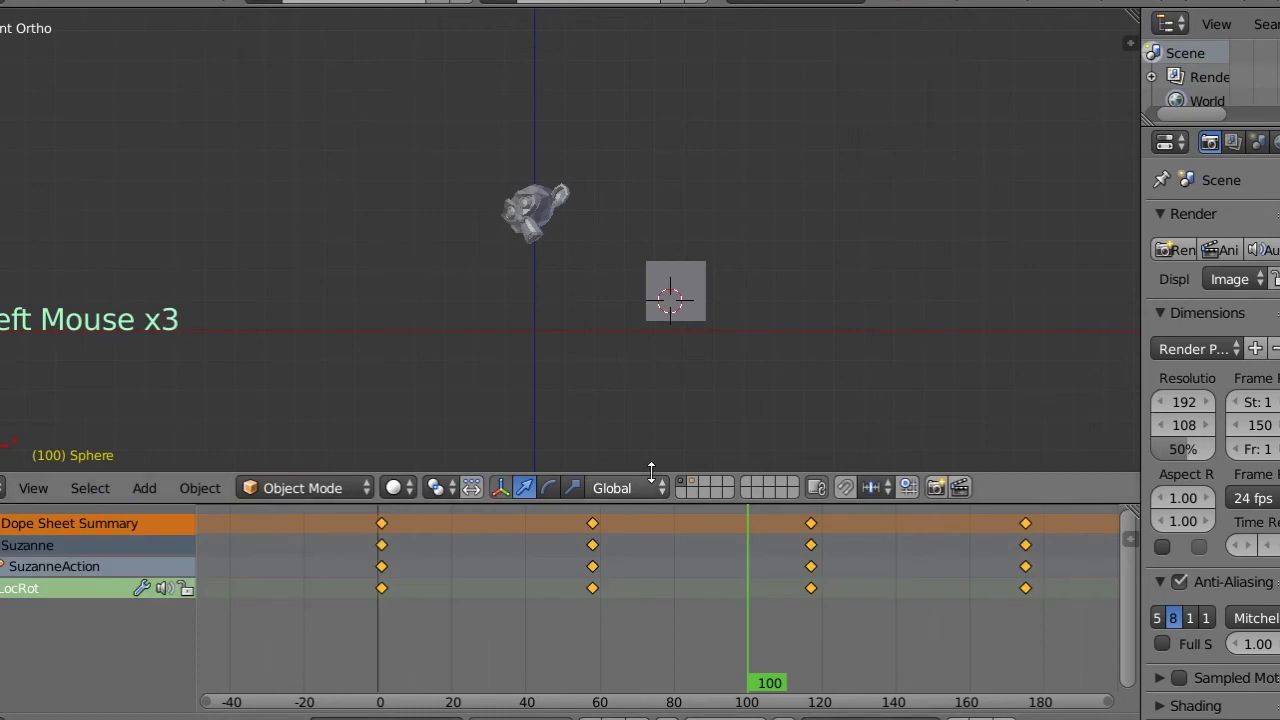
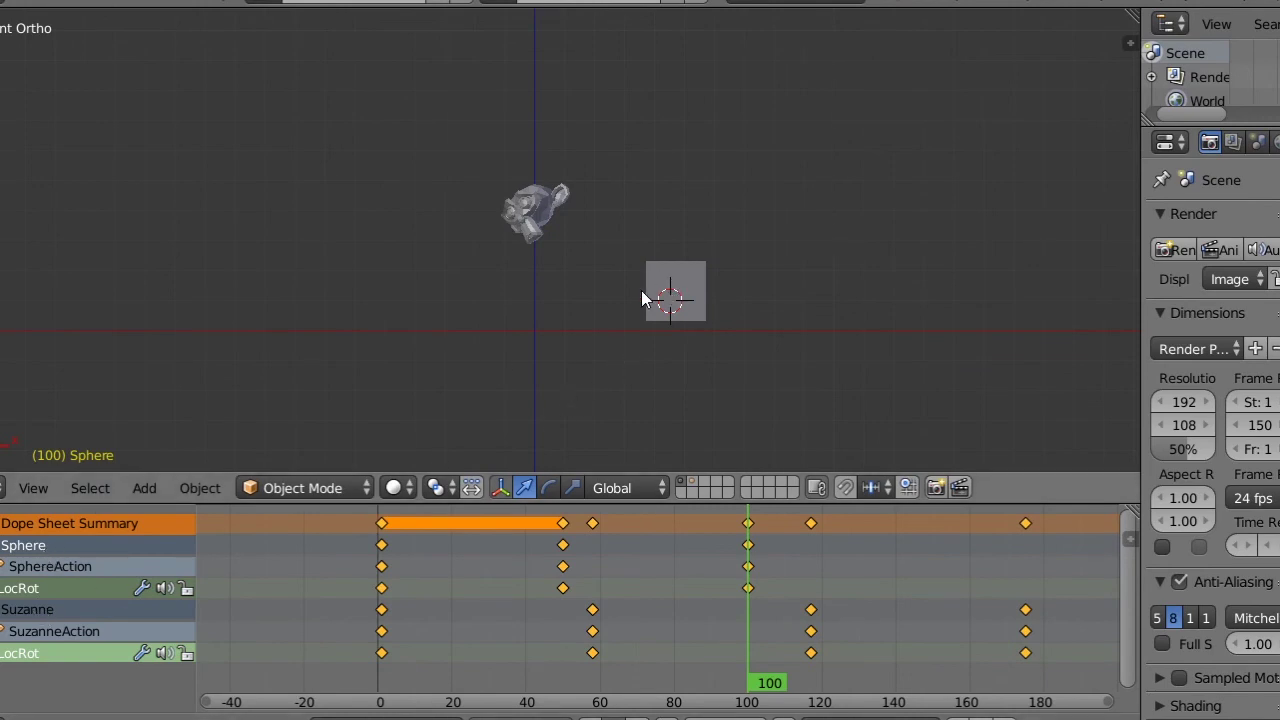
- Alternate selecting Suzanne and the sphere so both objects' channels list together in the Dope Sheet
right_click(547, 216)
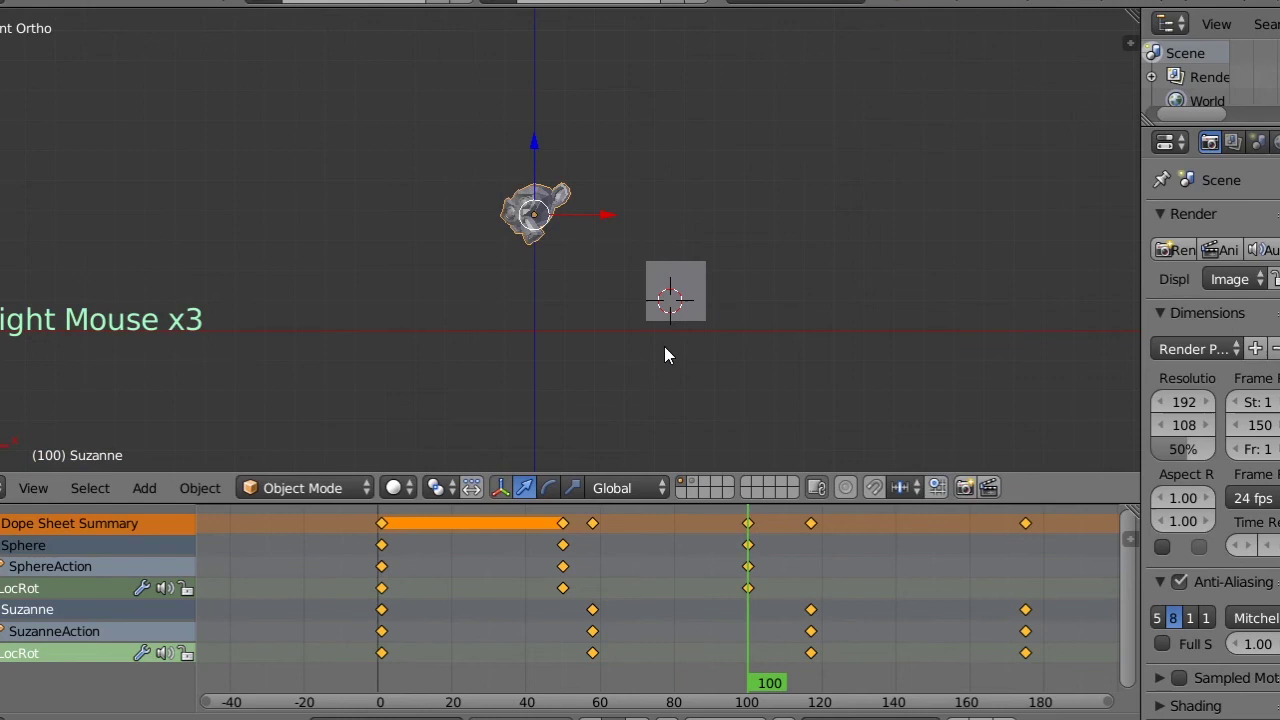
click(696, 484)
right_click(518, 327)
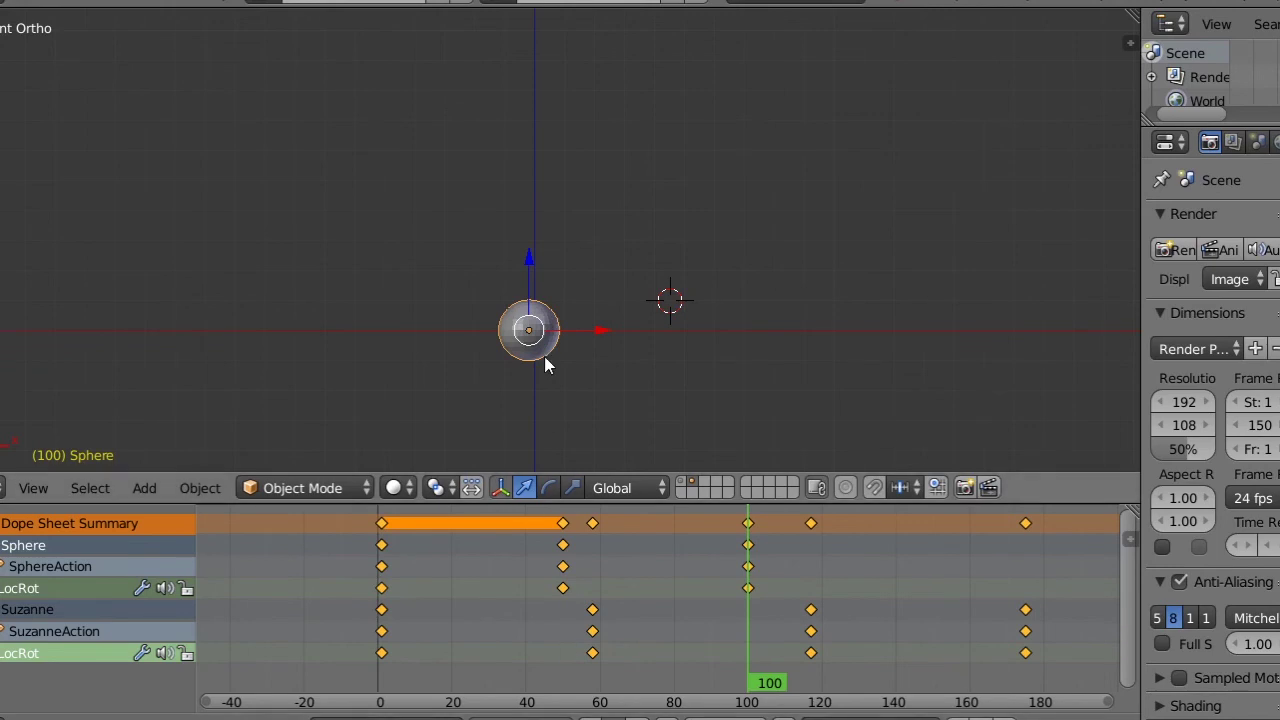
click(686, 490)
right_click(528, 195)
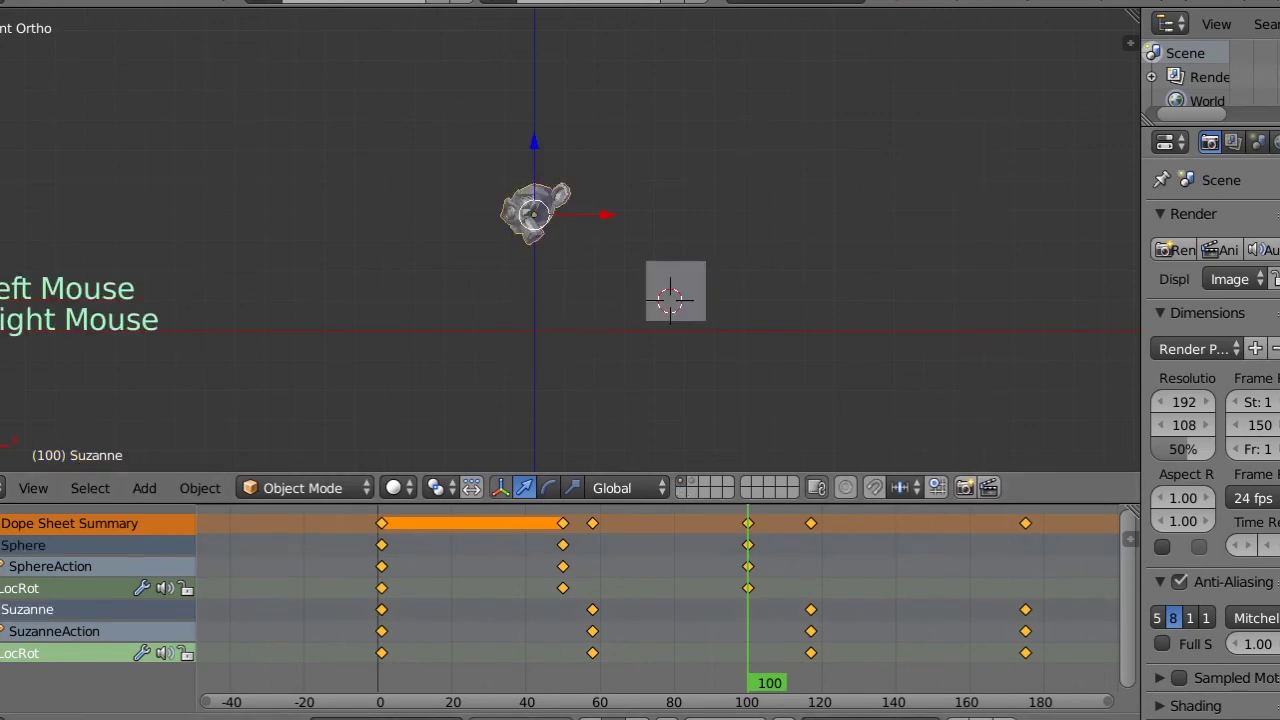
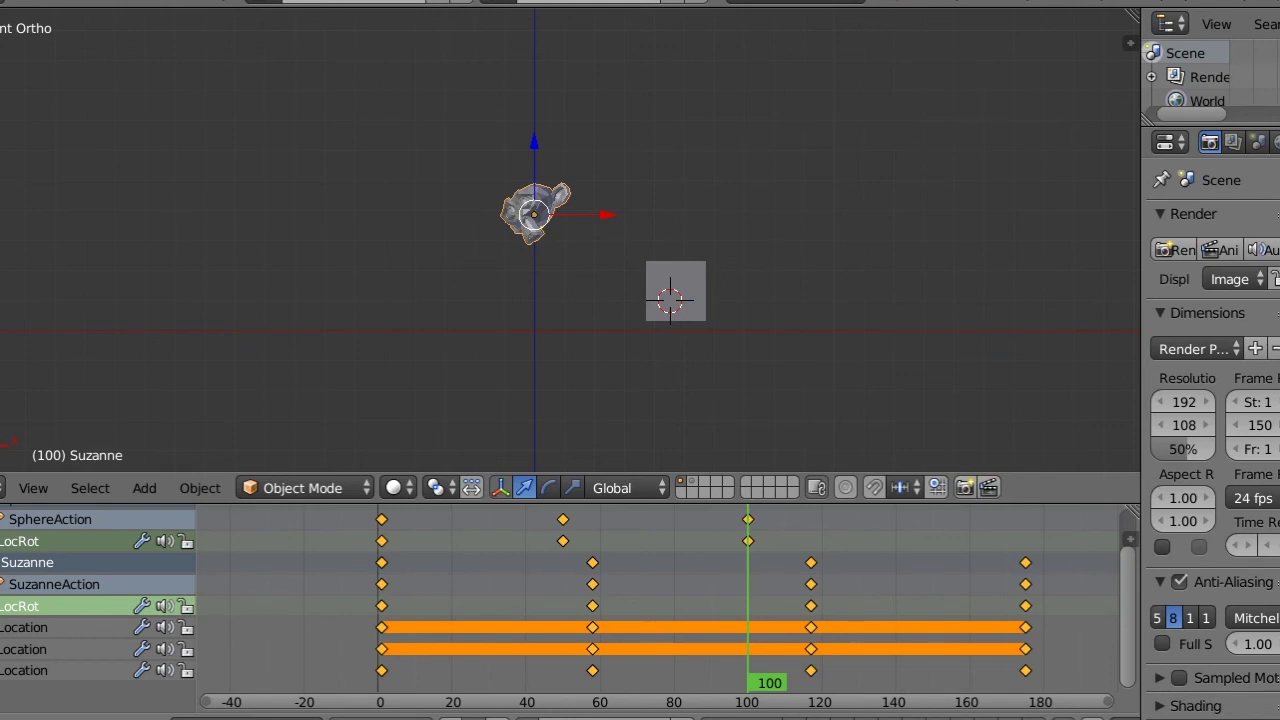
click(676, 281)
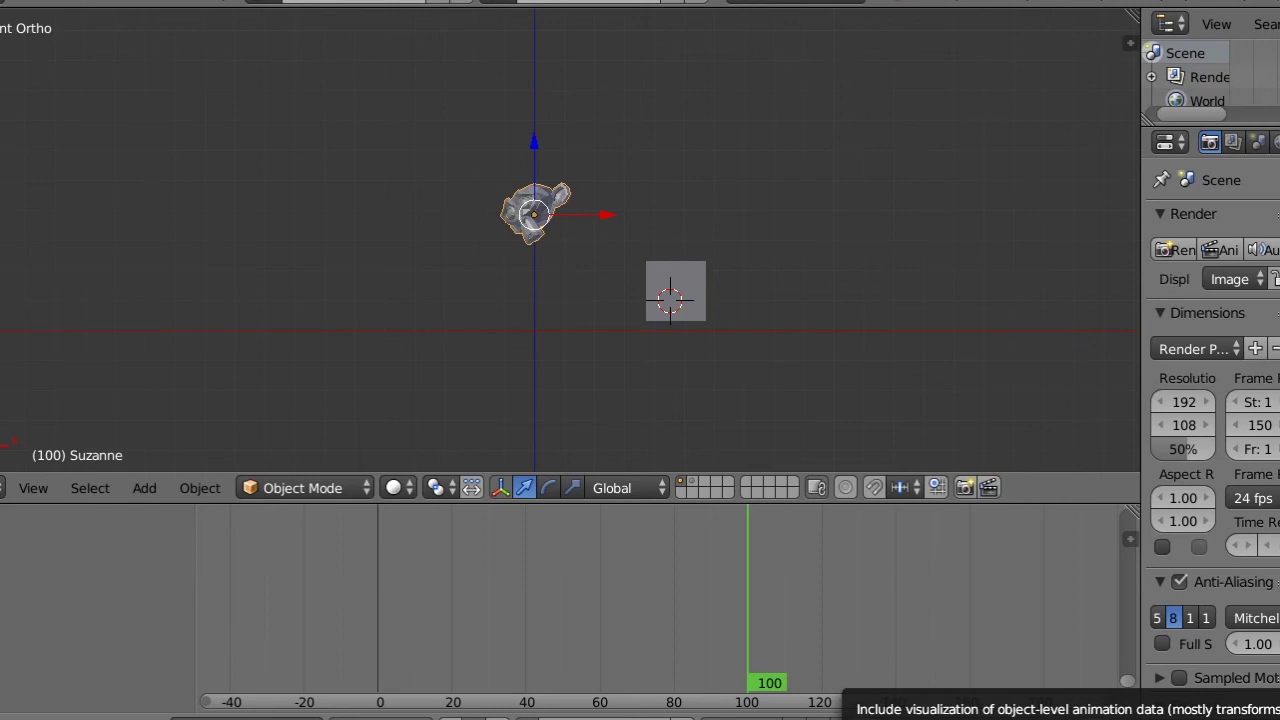
click(676, 281)
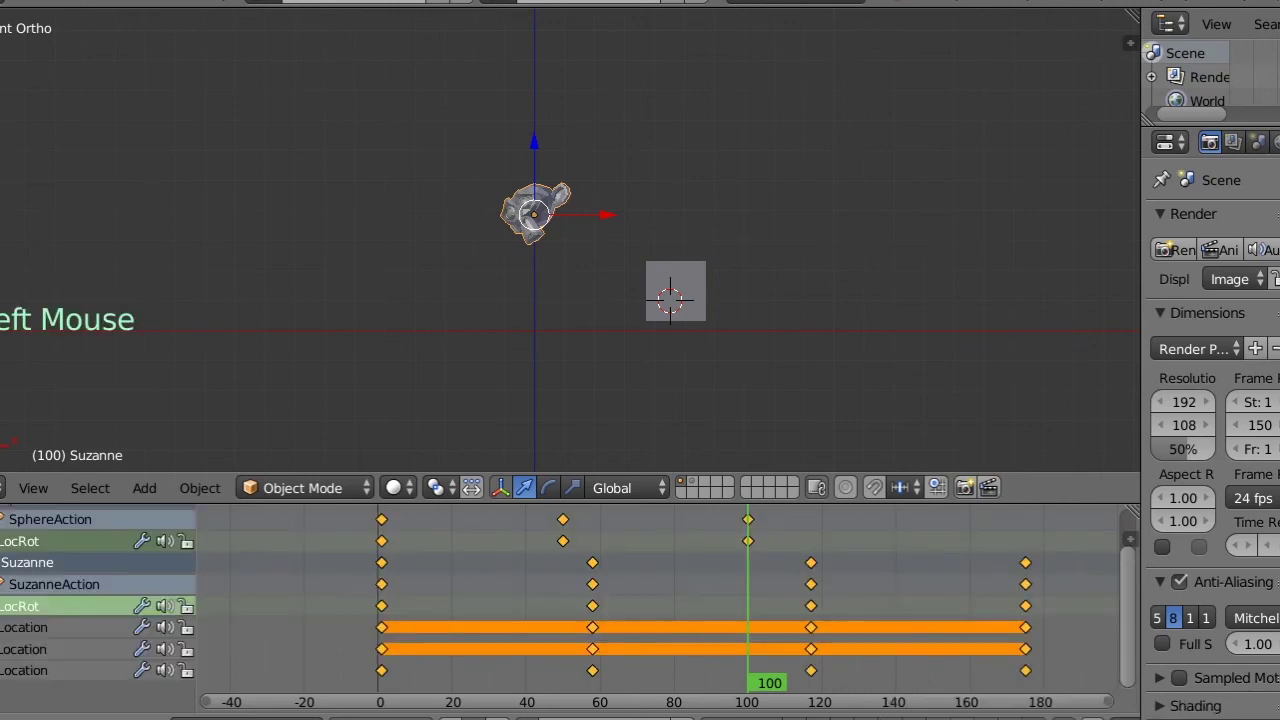
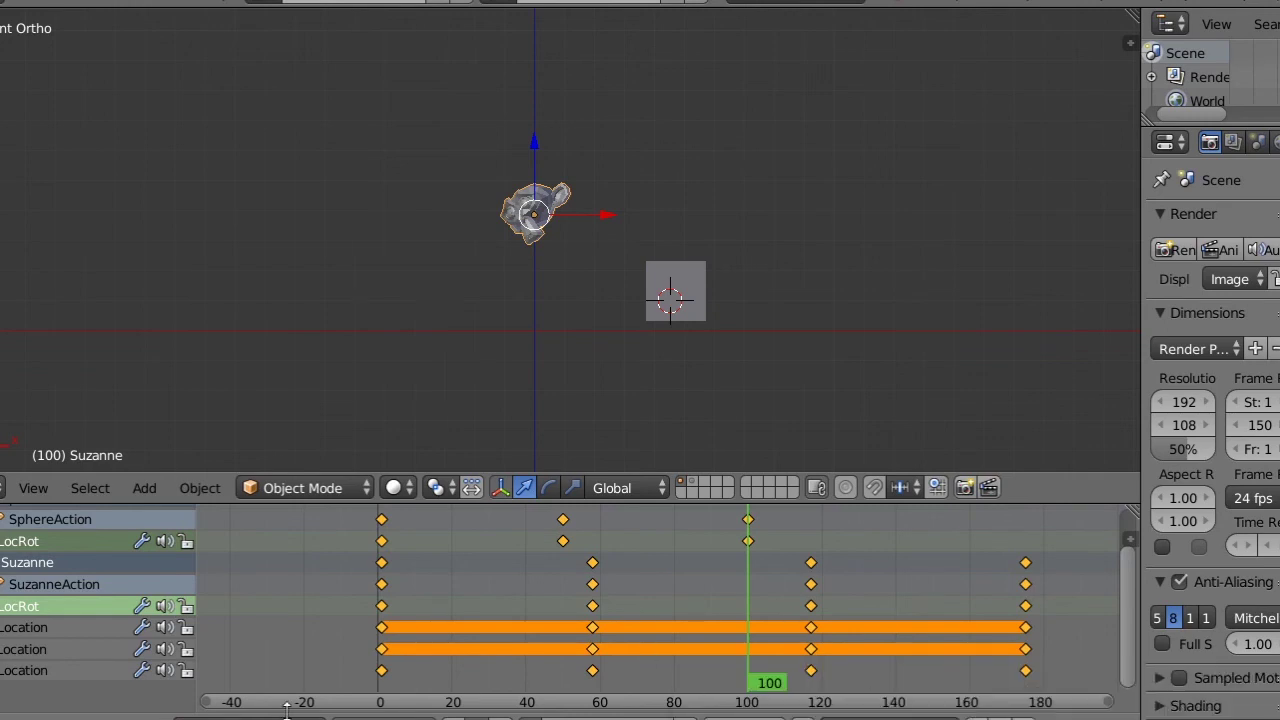
- Enable Show Sliders so editable values appear beside Suzanne's location channels
scroll(down, 3)
scroll(up, 3)
scroll(down, 3)
scroll(down, 3)
scroll(down, 3)
scroll(up, 3)
scroll(up, 3)
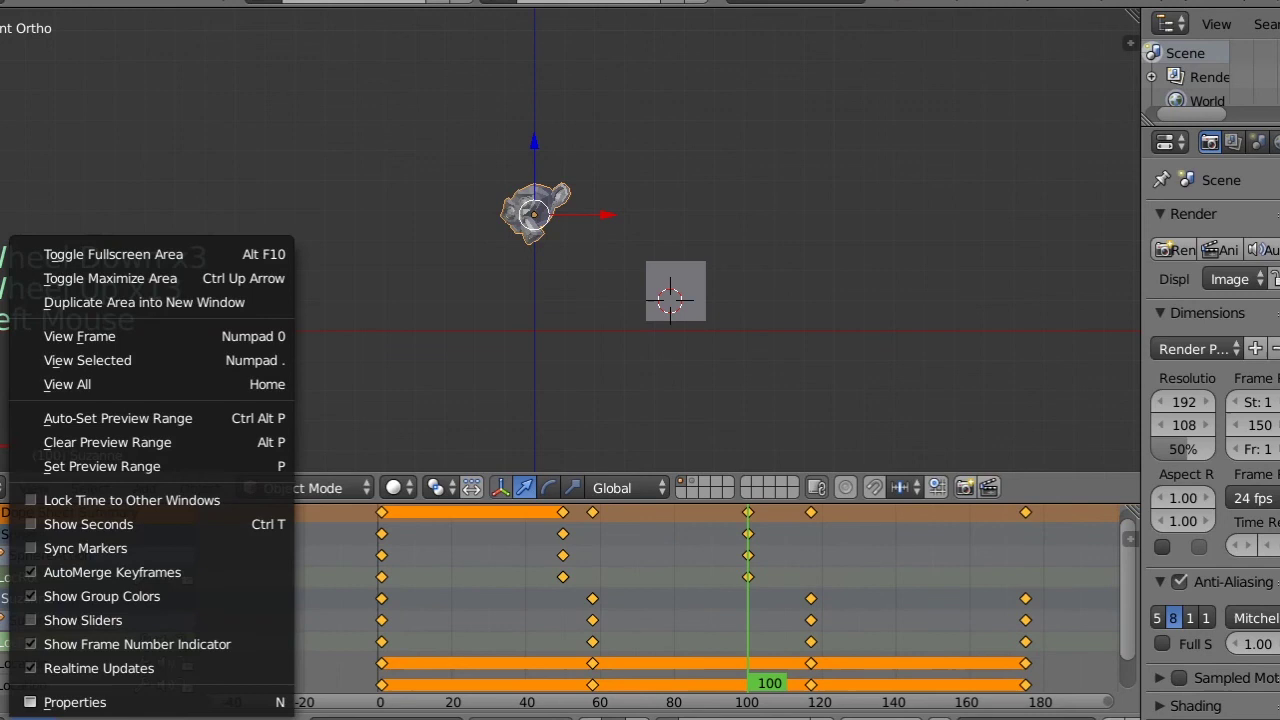
click(101, 664)
scroll(down, 3)
scroll(down, 3)
- Step the playhead to frame 175 and begin editing Suzanne's last location value there
click(587, 673)
click(598, 667)
click(823, 658)
key(Left)
key(Right)
key(Right)
key(Right)
key(Right)
key(Right)
key(Right)
click(103, 674)
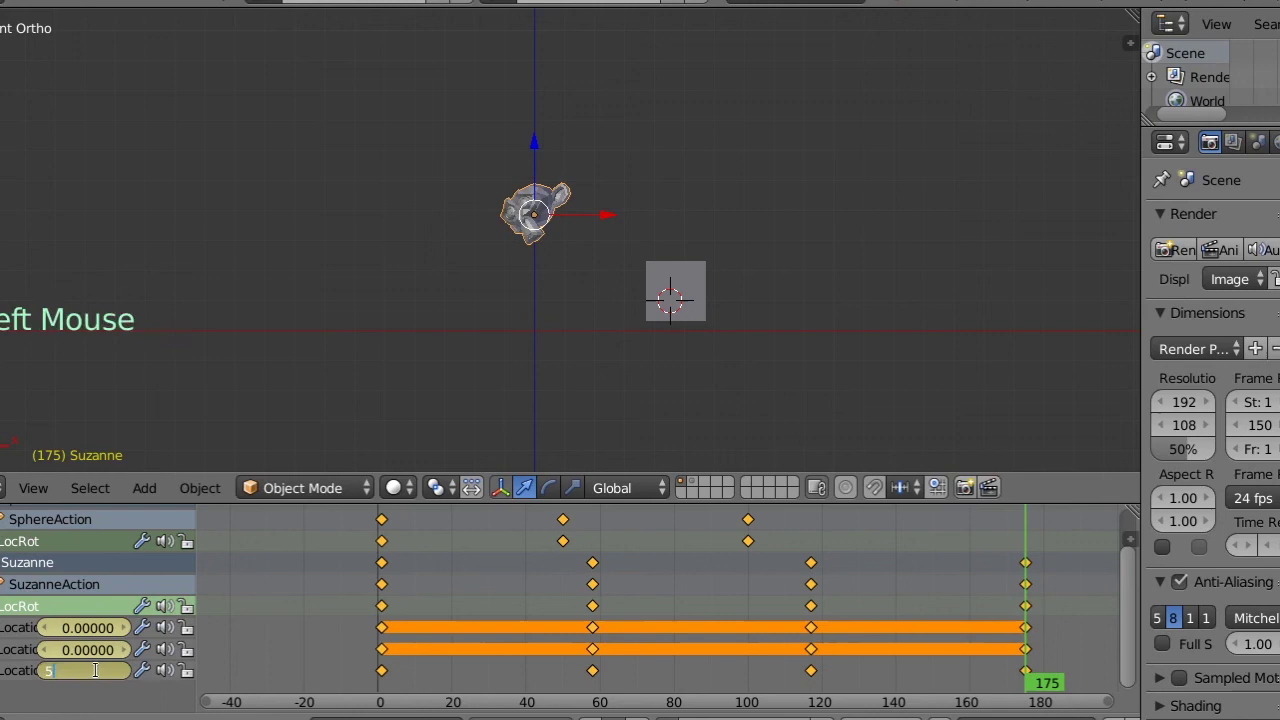
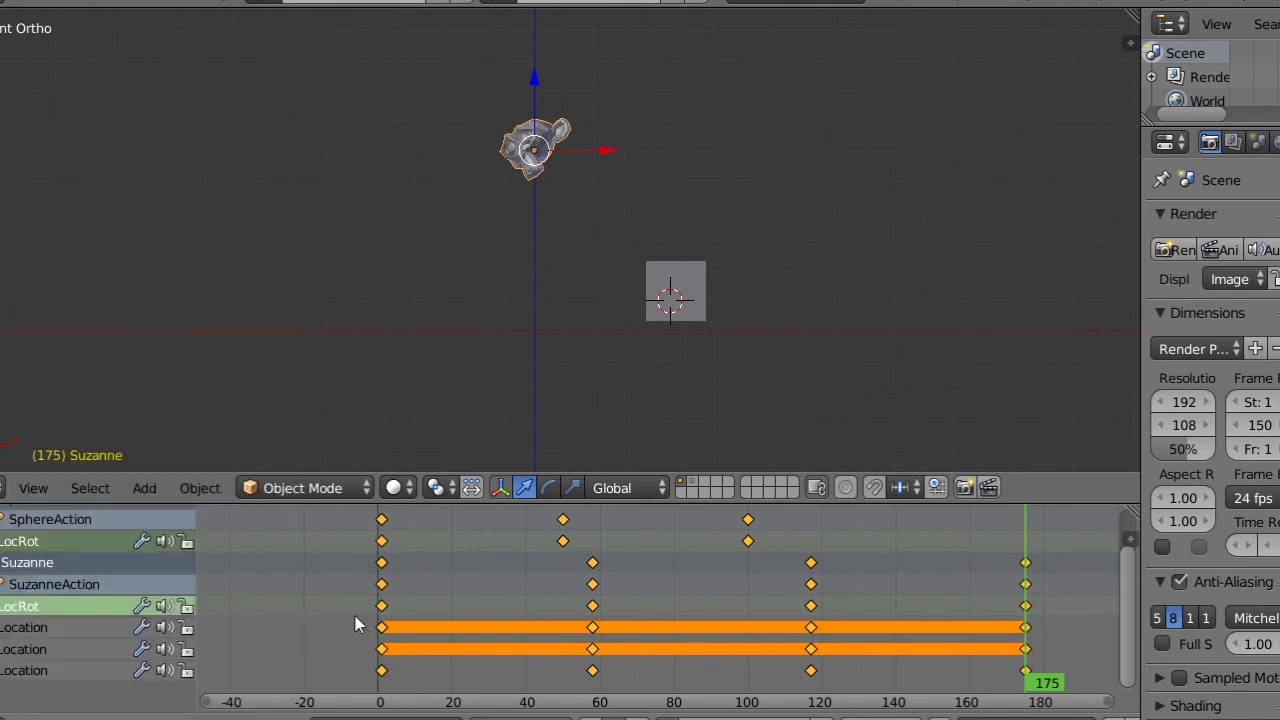
- Select Suzanne's location channel and page between keyframes to vary its values, ending at 6 on frame 175
scroll(down, 3)
click(25, 636)
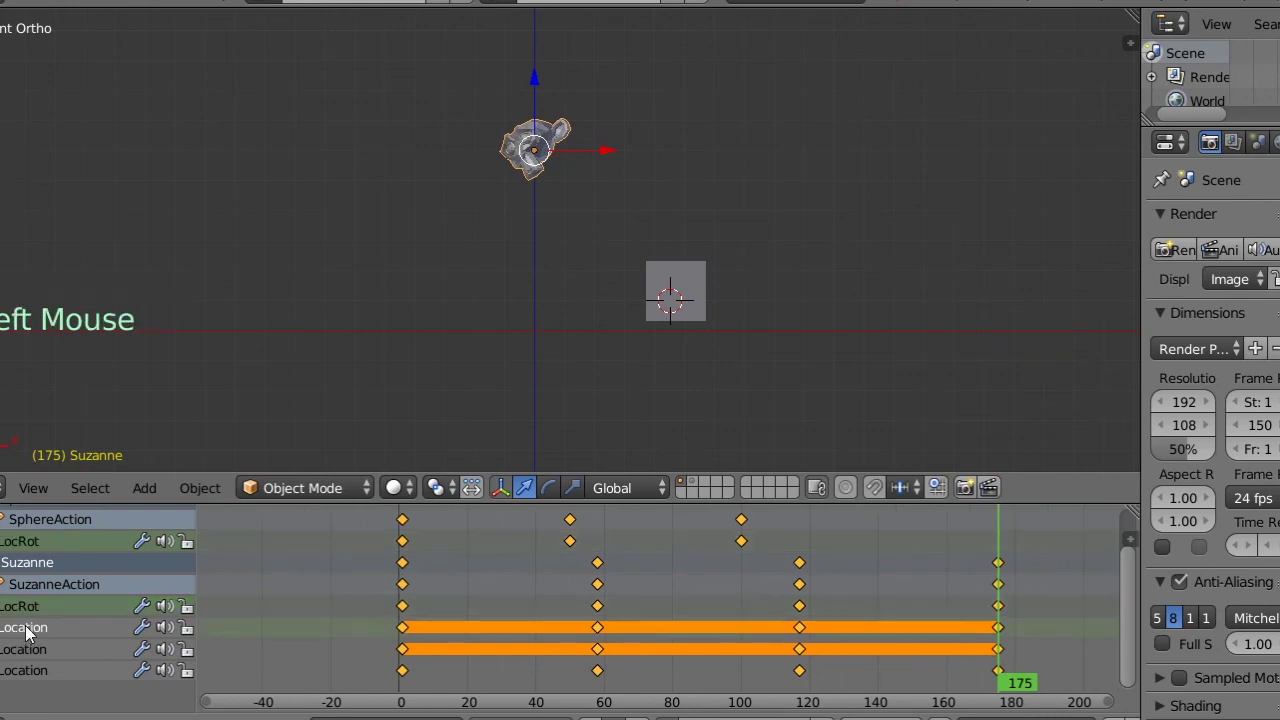
key(Page_Down)
key(Page_Down)
key(Page_Up)
key(Page_Up)
key(Page_Up)
key(Page_Down)
key(Page_Down)
key(Page_Up)
key(Page_Up)
key(Page_Up)
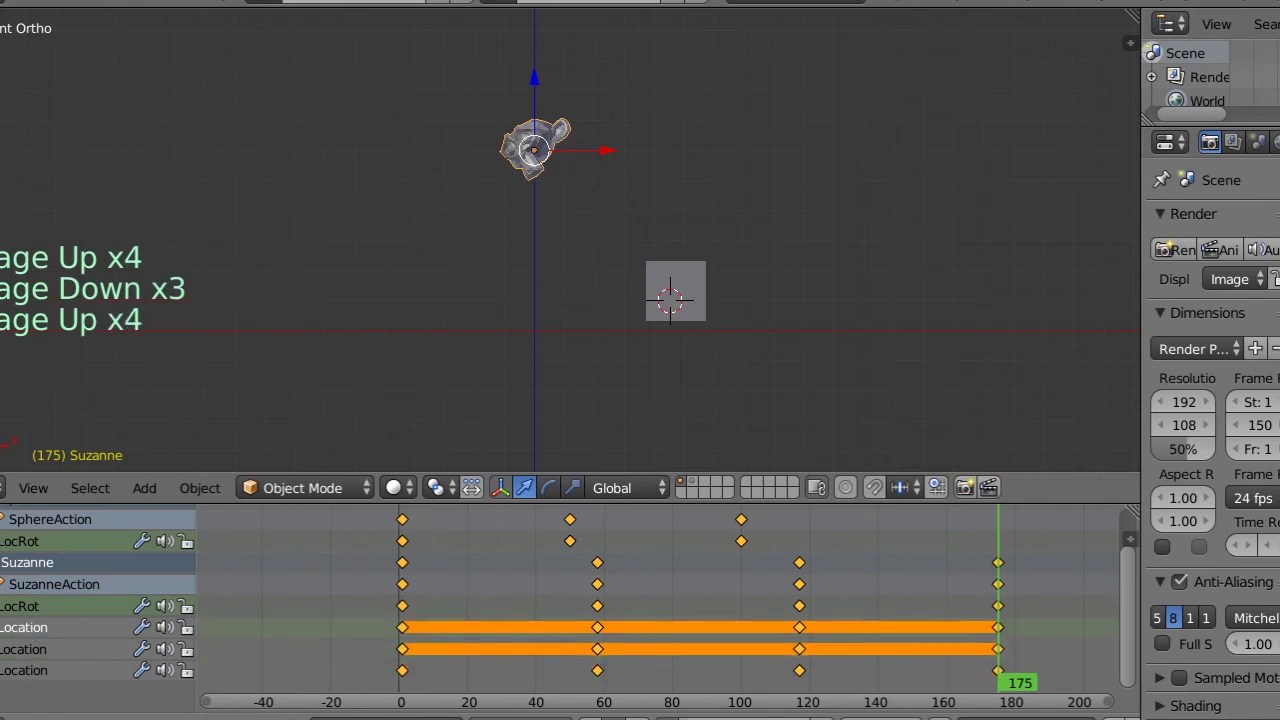
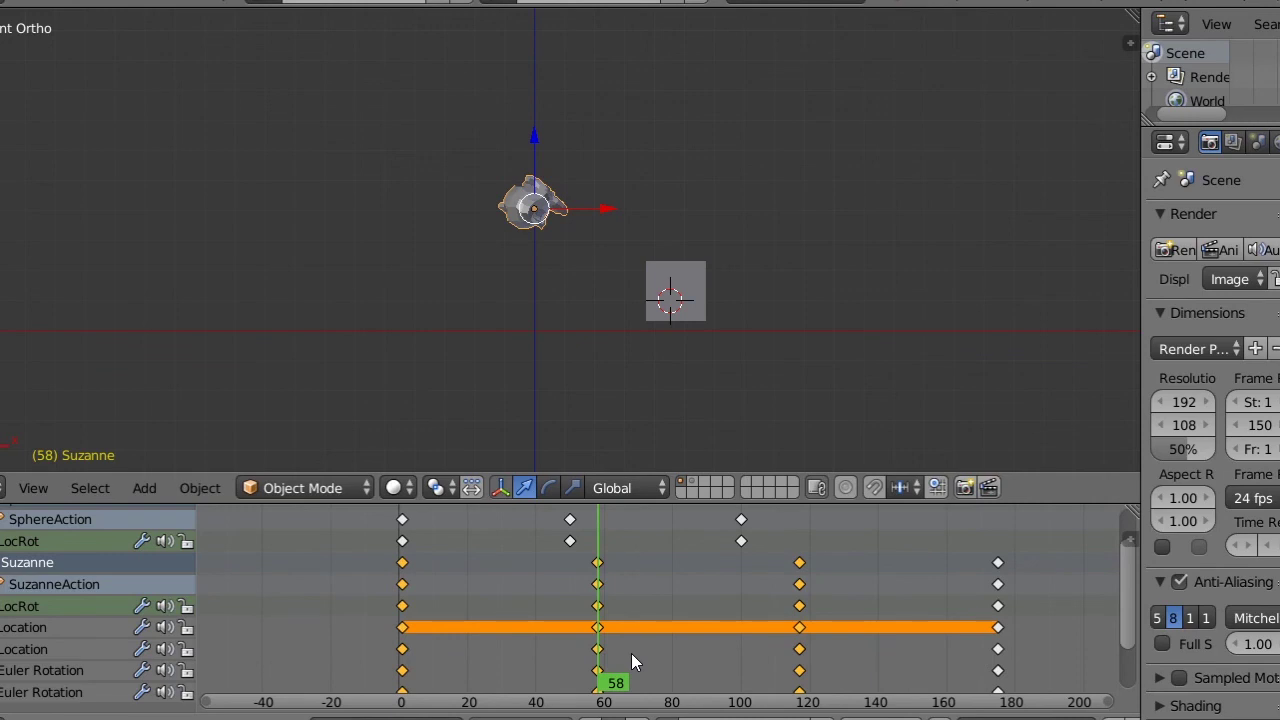
- Select Suzanne's frame-0 keyframes and duplicate them out to around frame 31
click(612, 651)
right_click(601, 634)
right_click(601, 634)
right_click(392, 601)
right_click(405, 607)
key(shift+d)
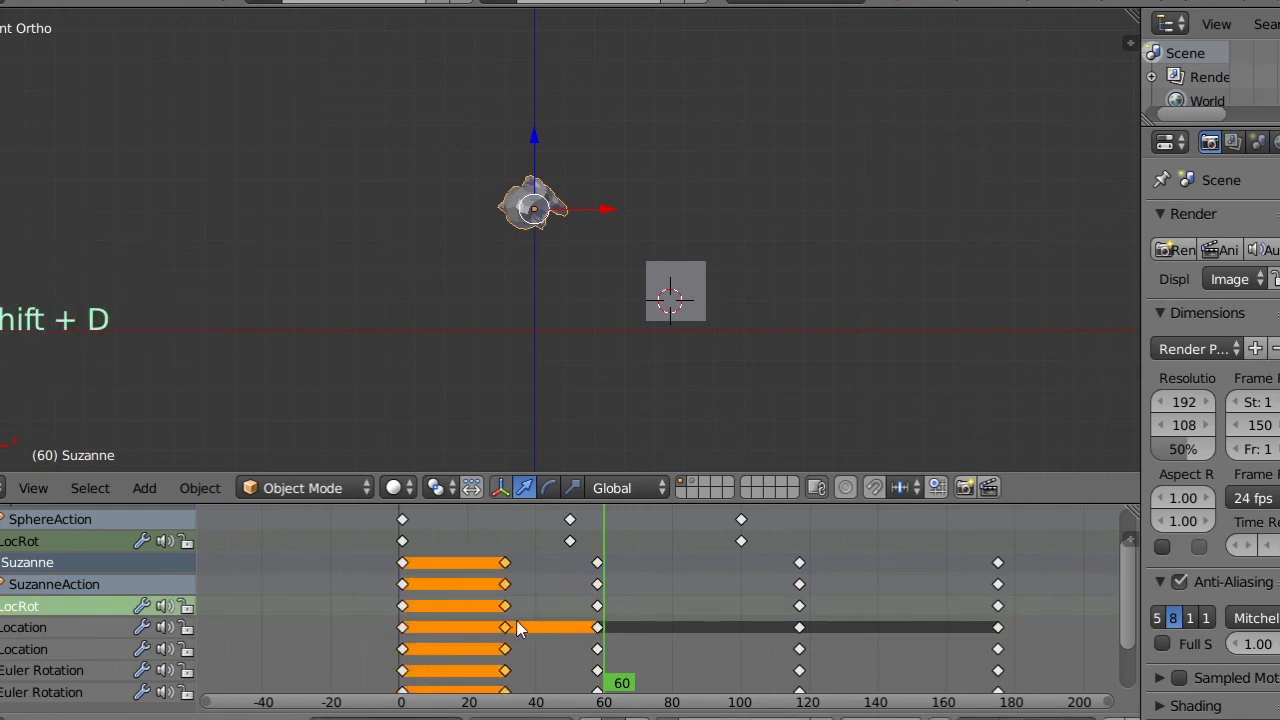